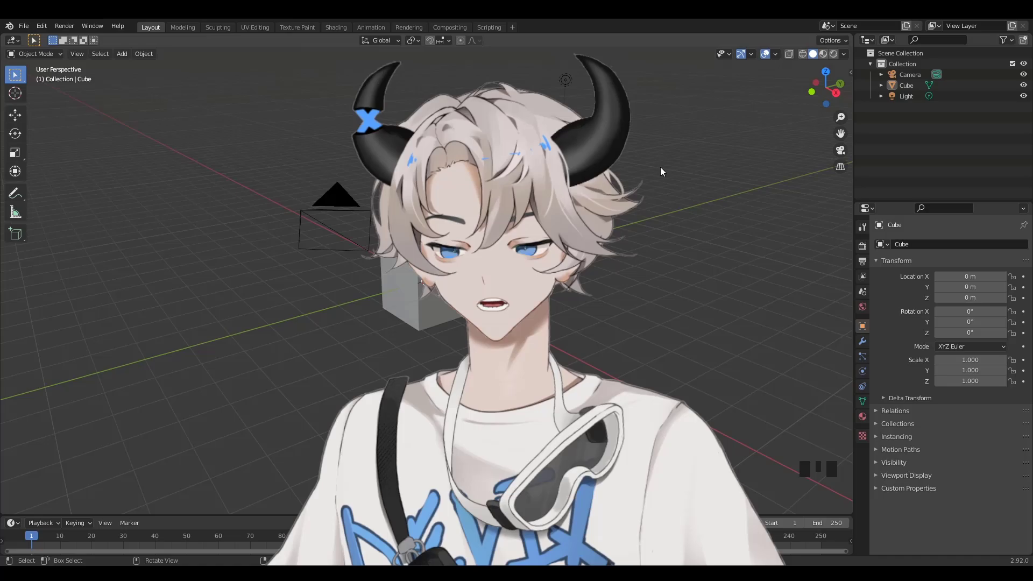
Show the Blender 2.92 version information on the default scene.
left_click(415, 304)
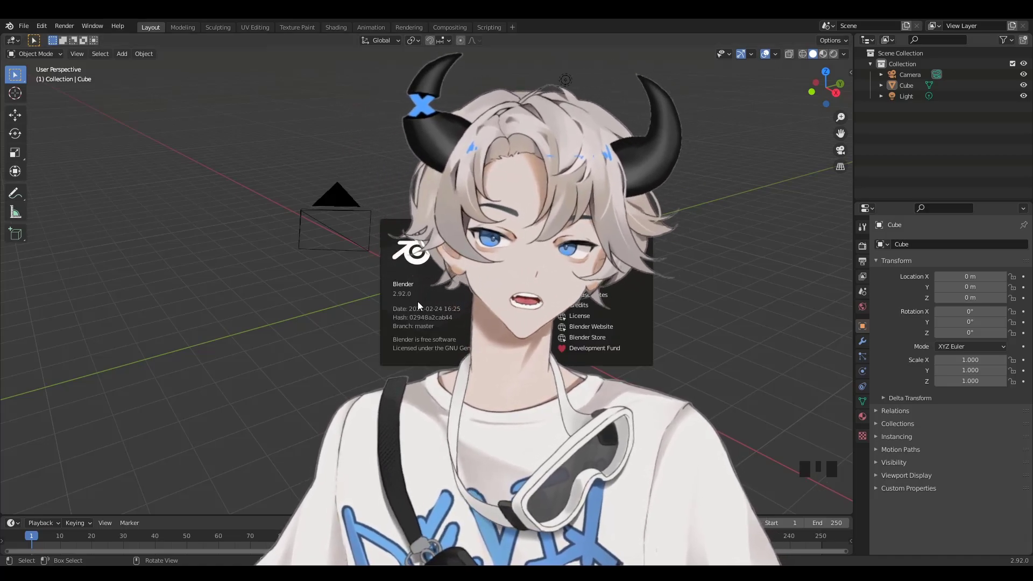
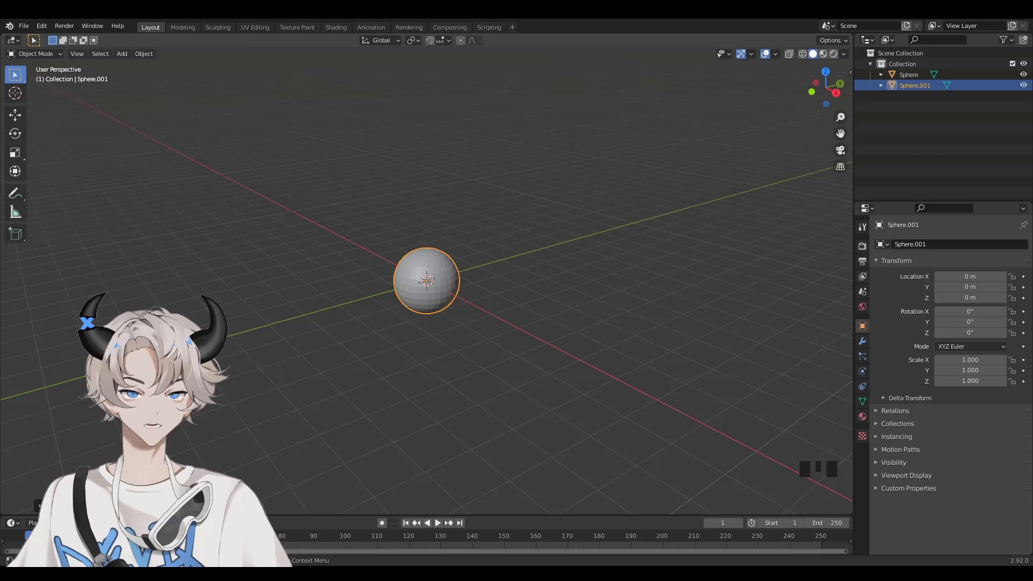
Rename Sphere.001 to Foliage and give Sphere a Hair particle system.
double_click(911, 93)
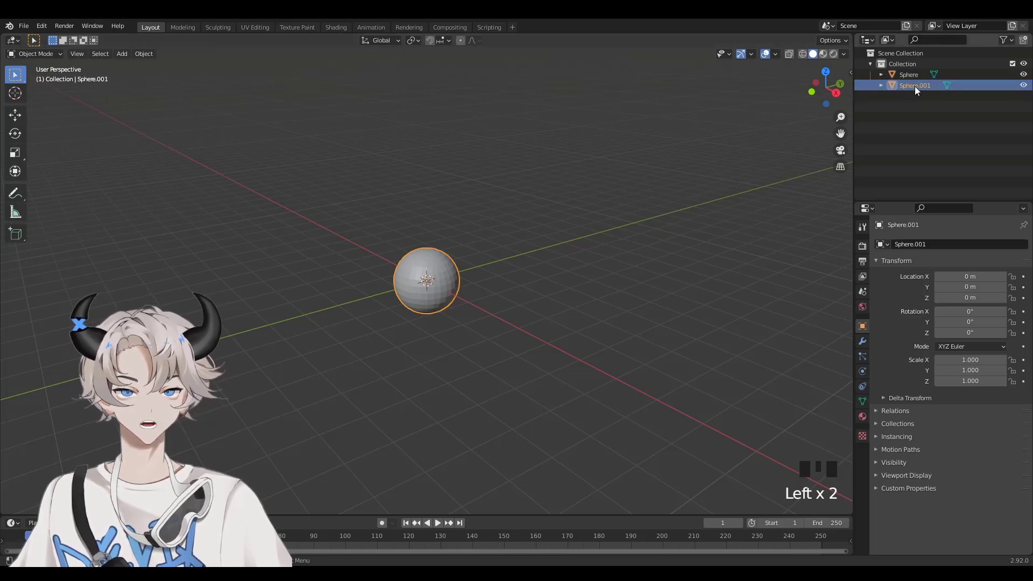
left_click_drag(923, 249, 915, 229)
left_click(917, 92)
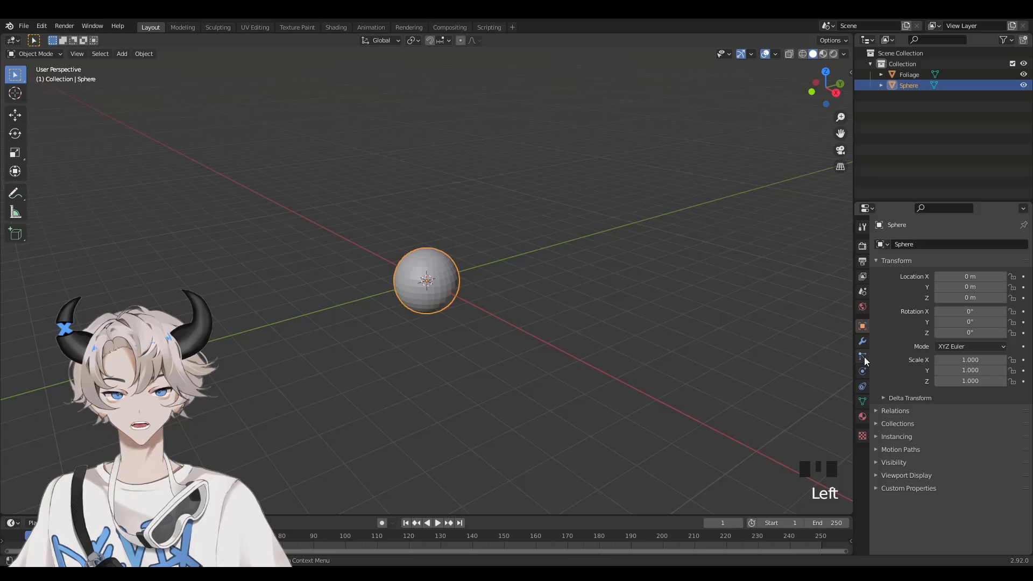
left_click(866, 360)
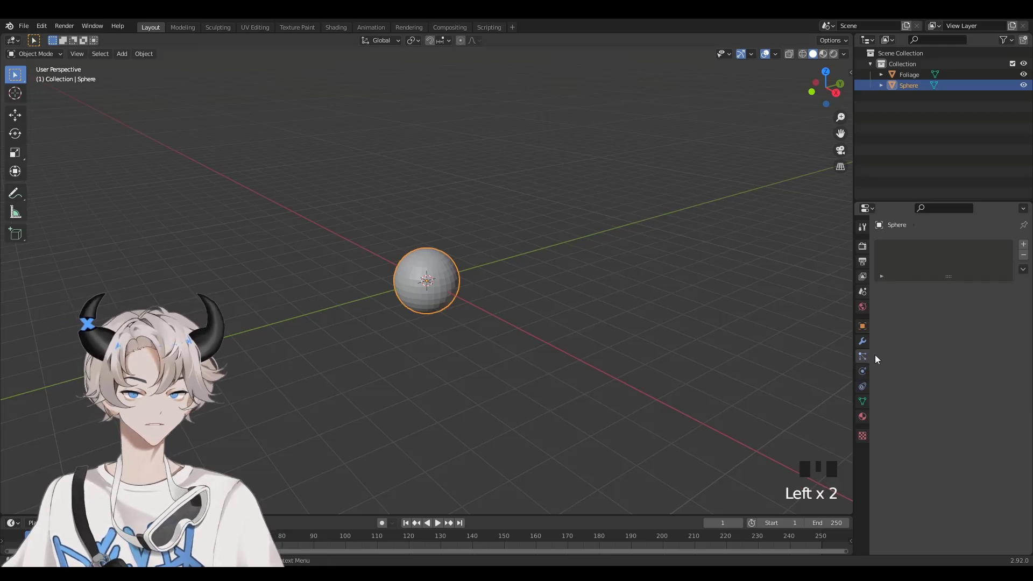
left_click_drag(1026, 249, 995, 307)
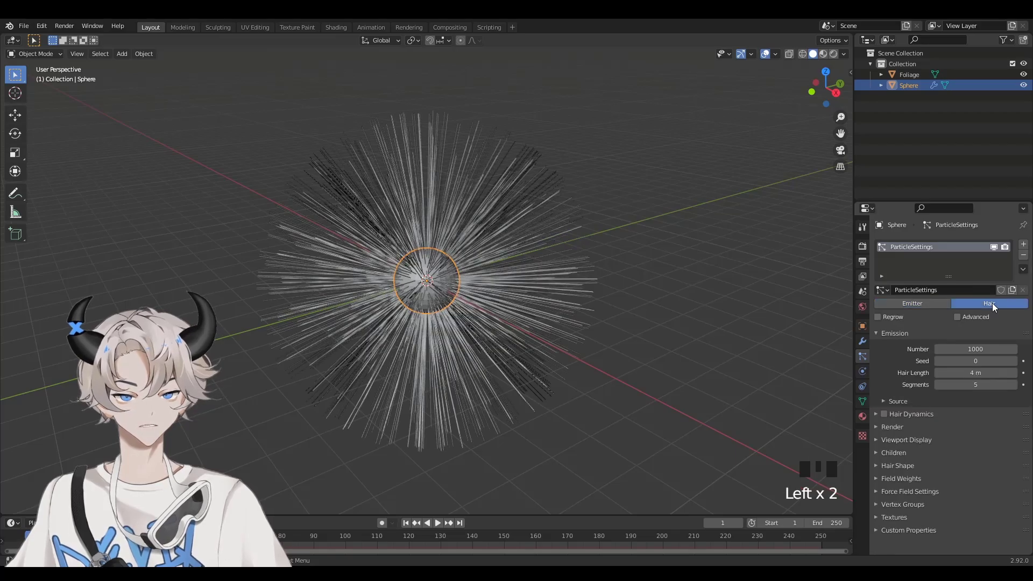
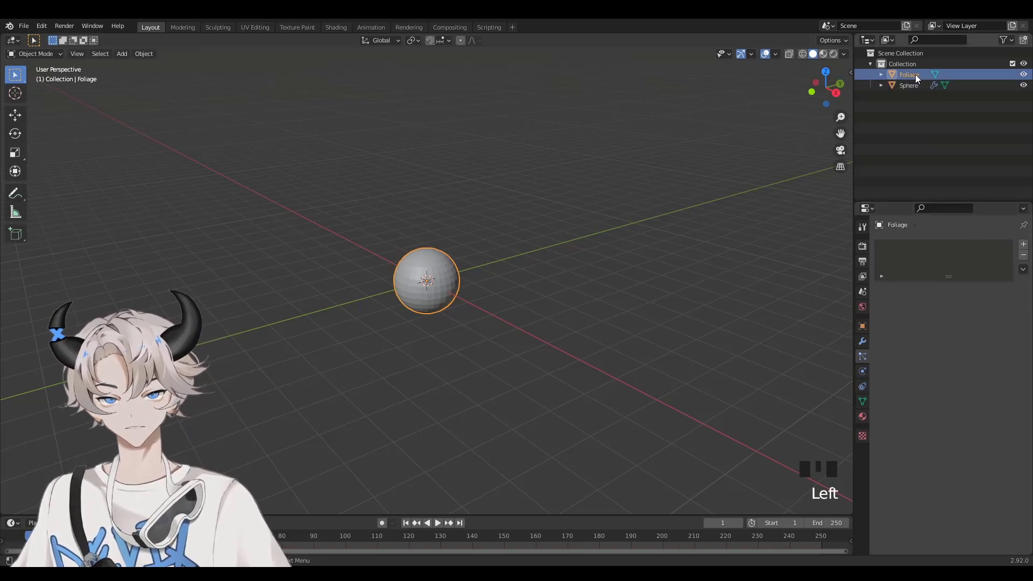
Add a Particle Instance modifier to Foliage sourcing Sphere, with Size enabled.
left_click(866, 347)
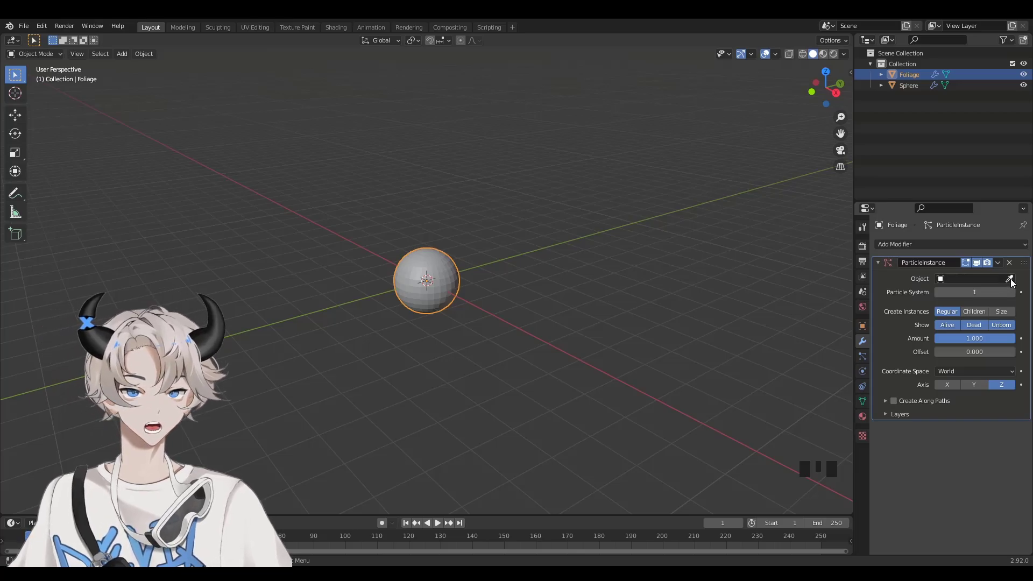
left_click(1017, 282)
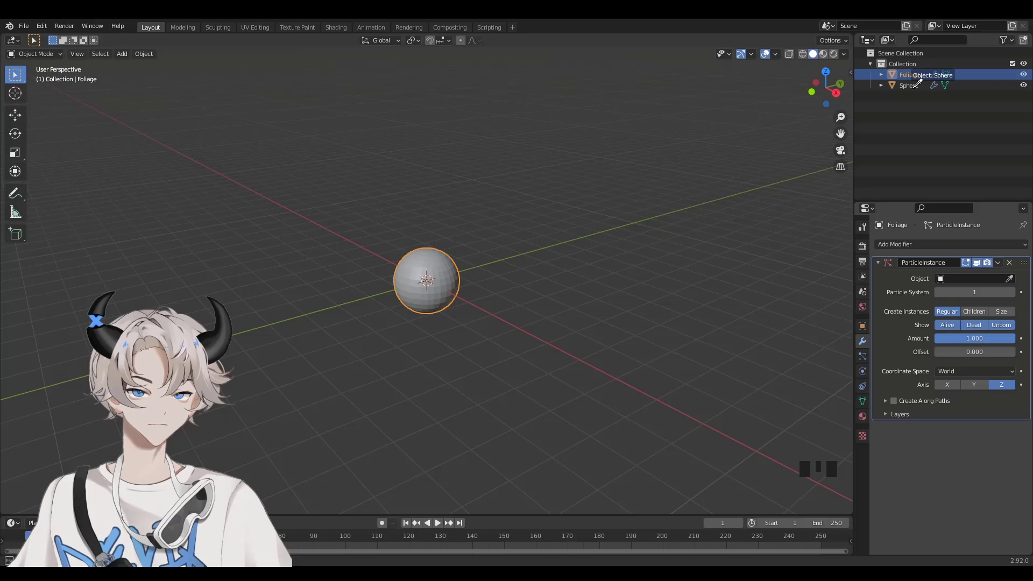
scroll("up", 3)
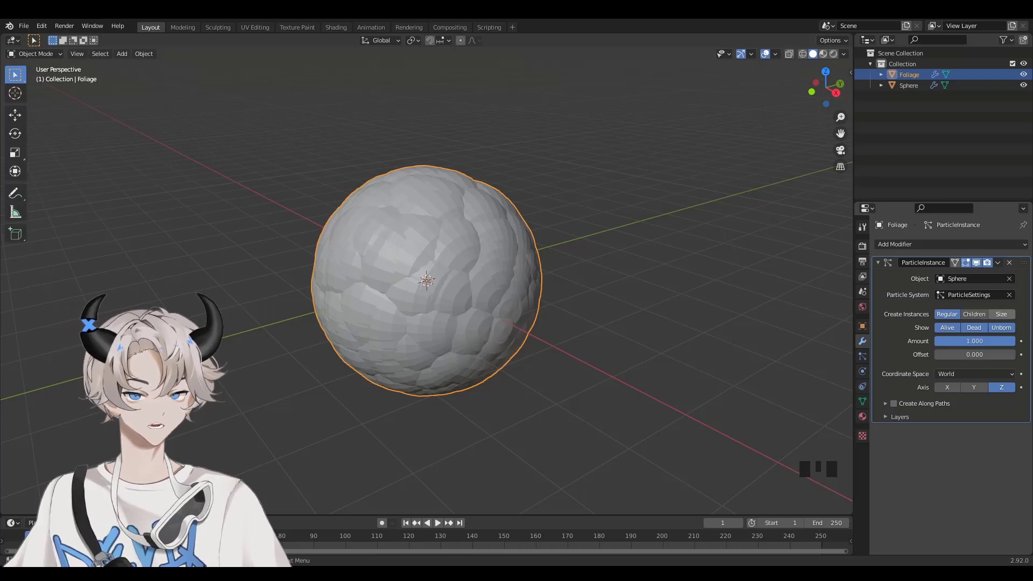
left_click(1017, 317)
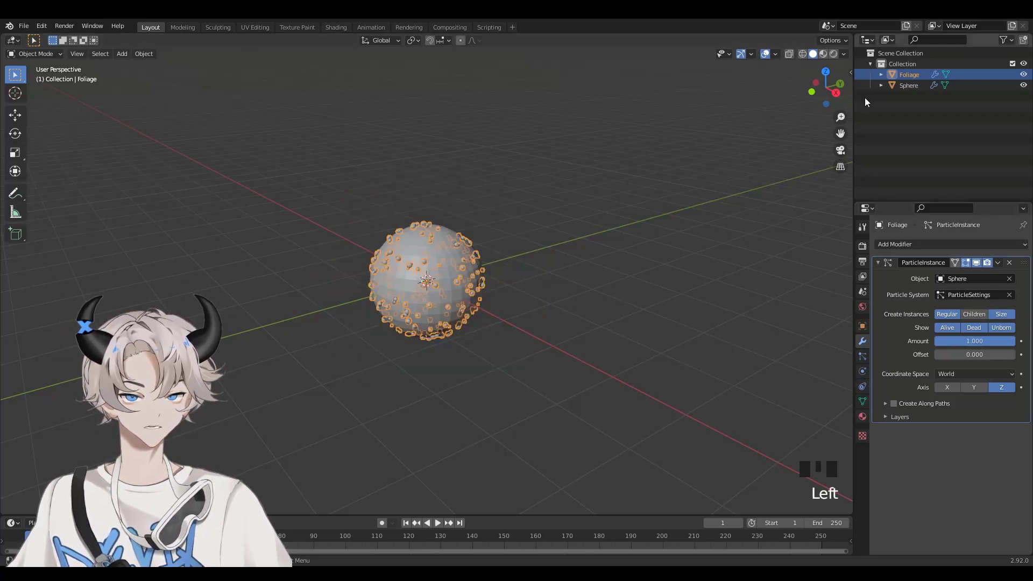
Adjust Sphere's particle Number and Hair Length for a dense bubbly cluster.
left_click(920, 90)
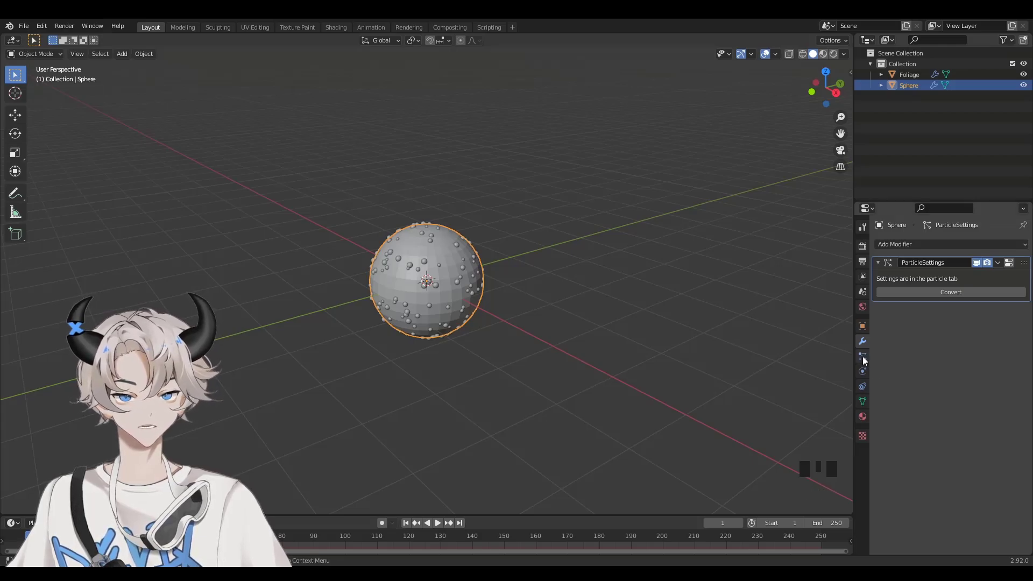
left_click(864, 361)
left_click_drag(464, 312, 453, 302)
scroll("up", 3)
scroll("down", 3)
left_click_drag(36, 39, 629, 307)
left_click_drag(629, 307, 520, 193)
Inspect the Foliage cluster from several angles, then hide Foliage.
left_click(520, 193)
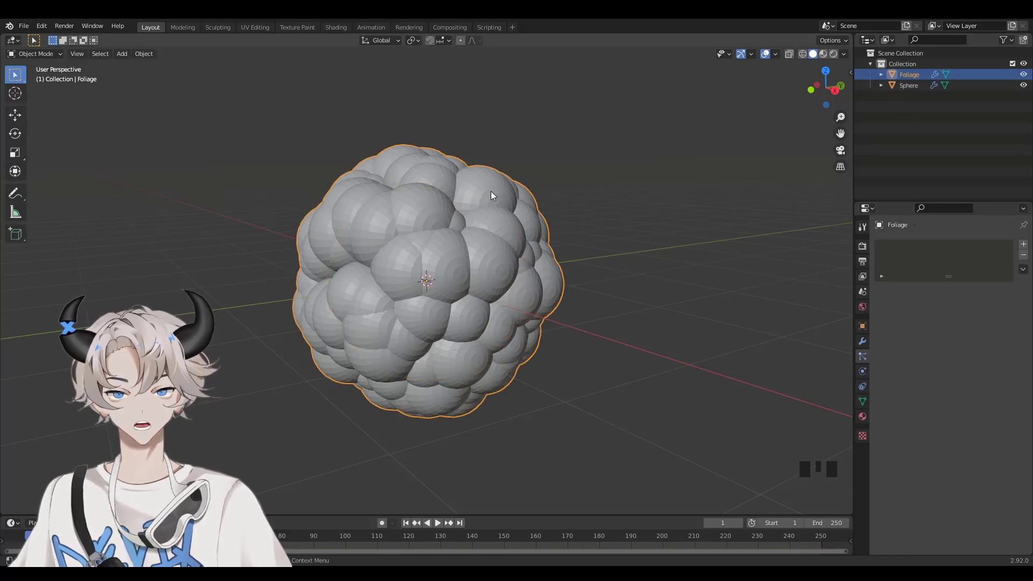
left_click_drag(493, 192, 584, 197)
left_click_drag(584, 196, 1023, 80)
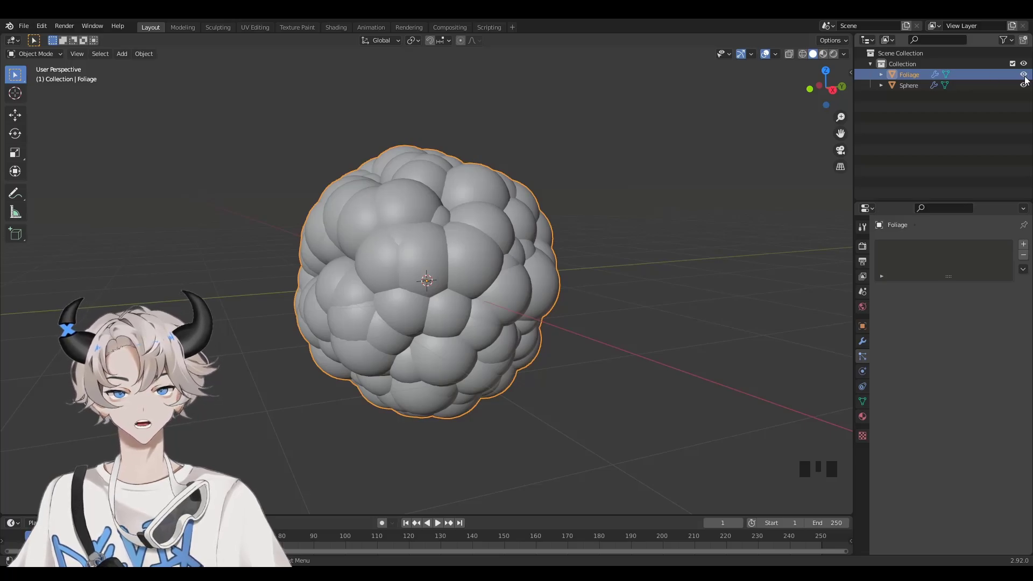
left_click(1028, 76)
Select Sphere and start subdividing it into a denser mesh.
left_click(915, 90)
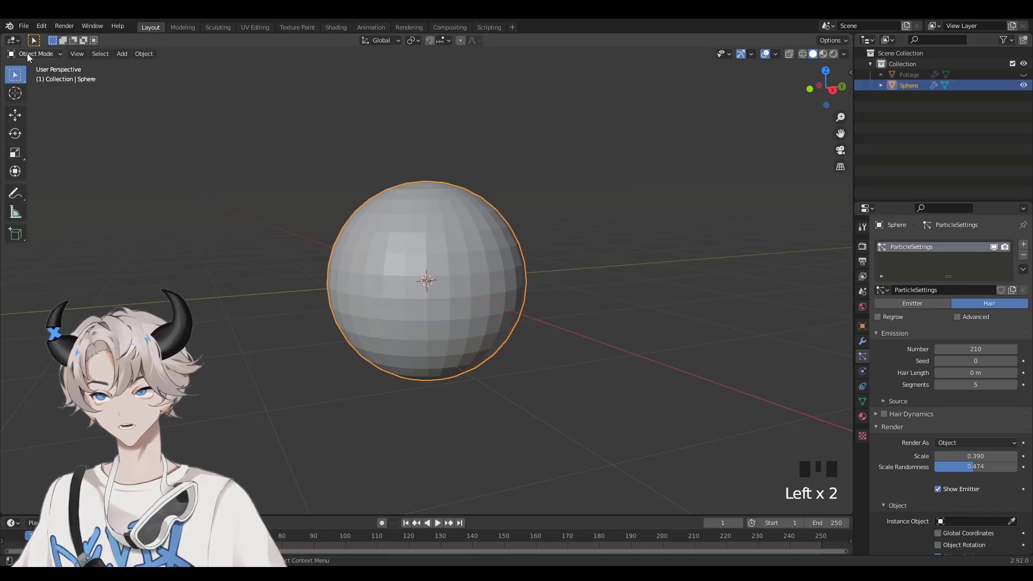
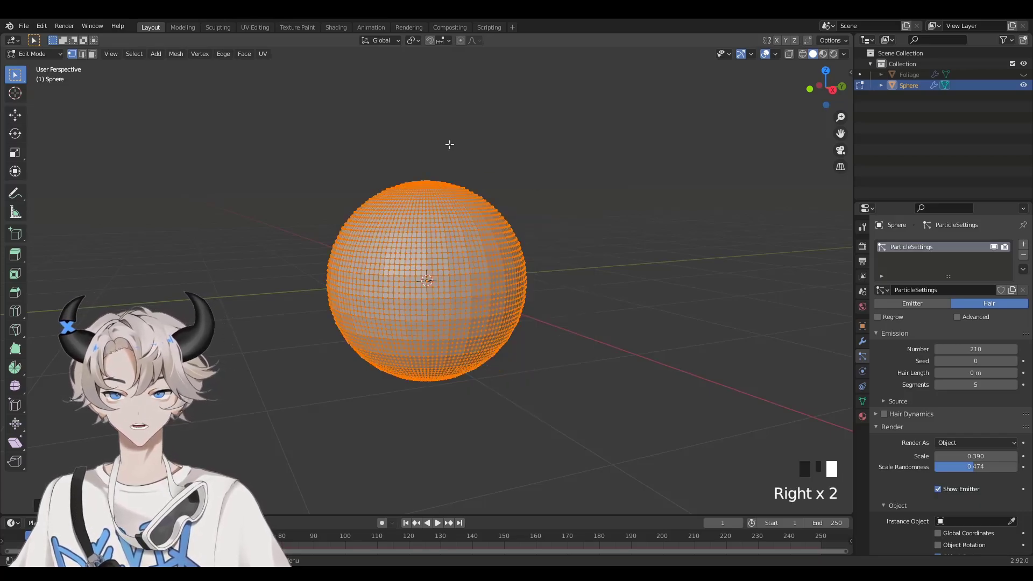
left_click_drag(27, 59, 30, 59)
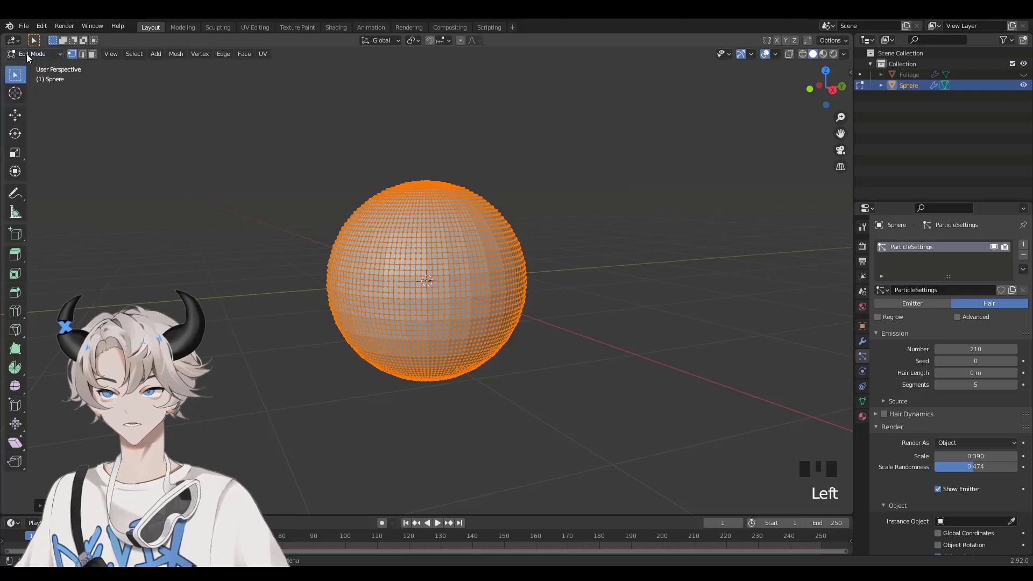
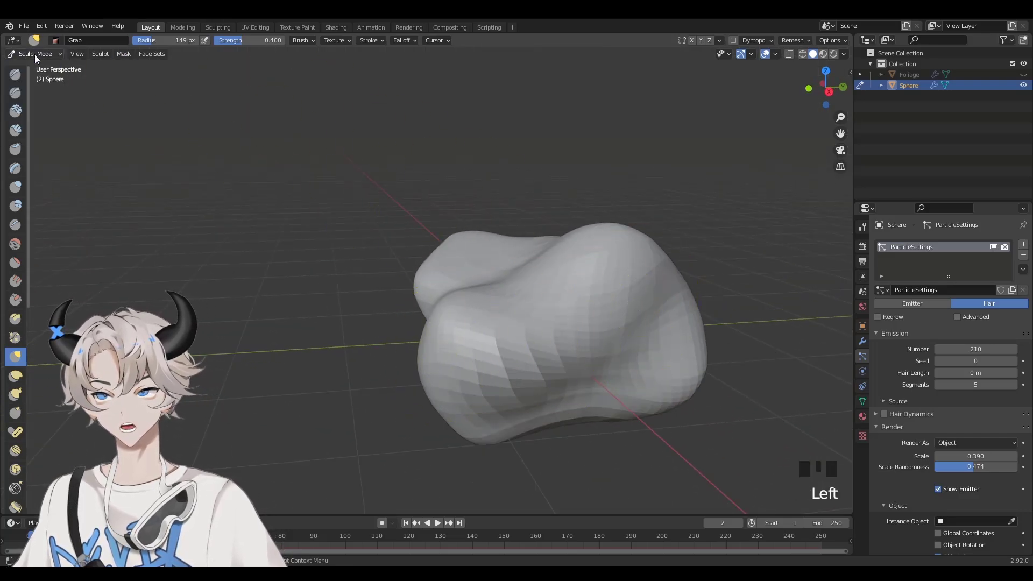
Return to Object Mode and view the sphere clump straight from the right side.
left_click_drag(37, 59, 459, 190)
left_click_drag(460, 189, 1024, 78)
left_click(1024, 78)
scroll("down", 3)
left_click_drag(570, 287, 754, 239)
left_click(754, 239)
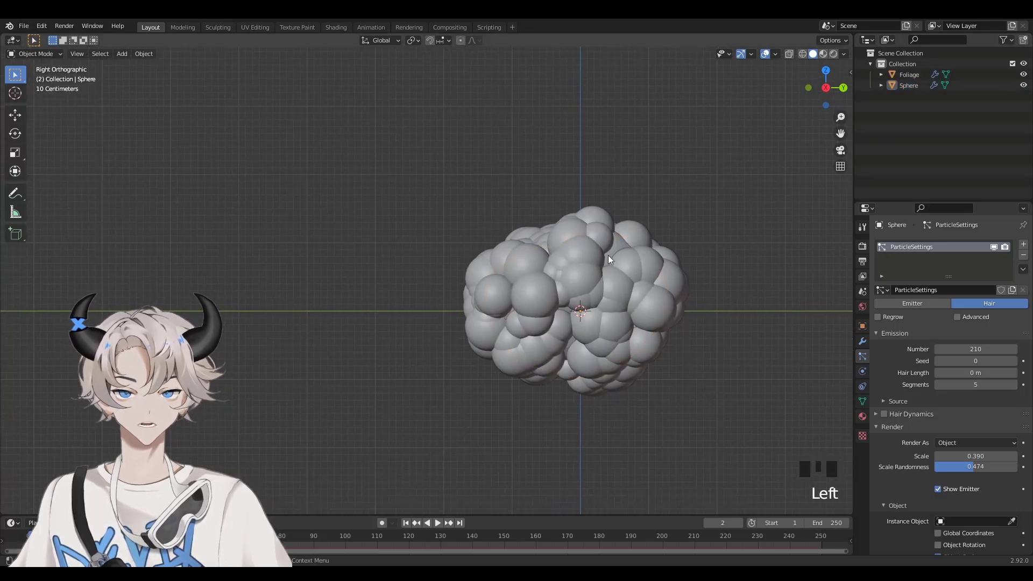
left_click_drag(588, 313, 1026, 90)
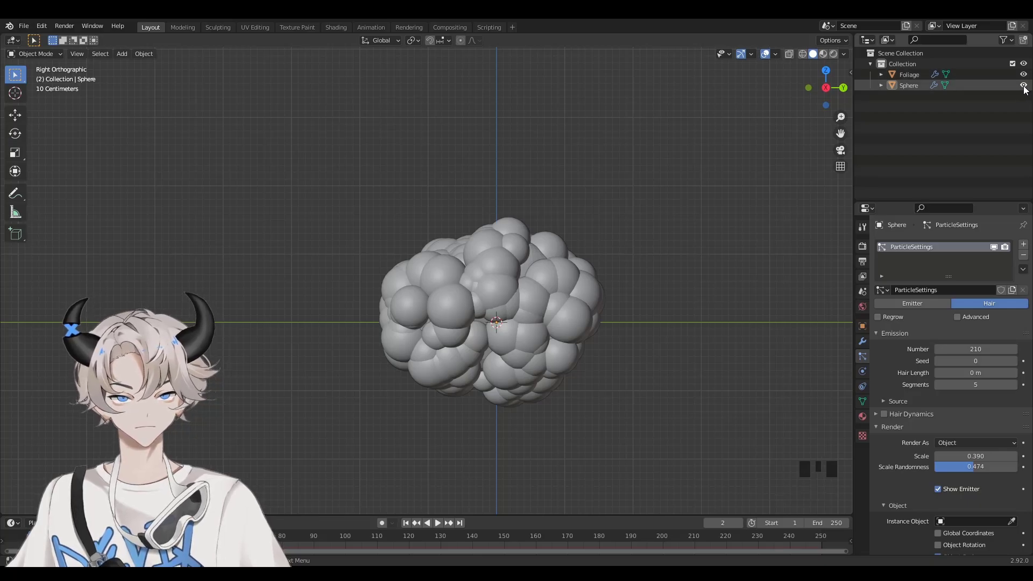
Hide the Sphere emitter and inspect the remaining Foliage clump.
left_click(1028, 90)
left_click(586, 271)
left_click_drag(554, 276, 778, 62)
left_click_drag(777, 62, 72, 149)
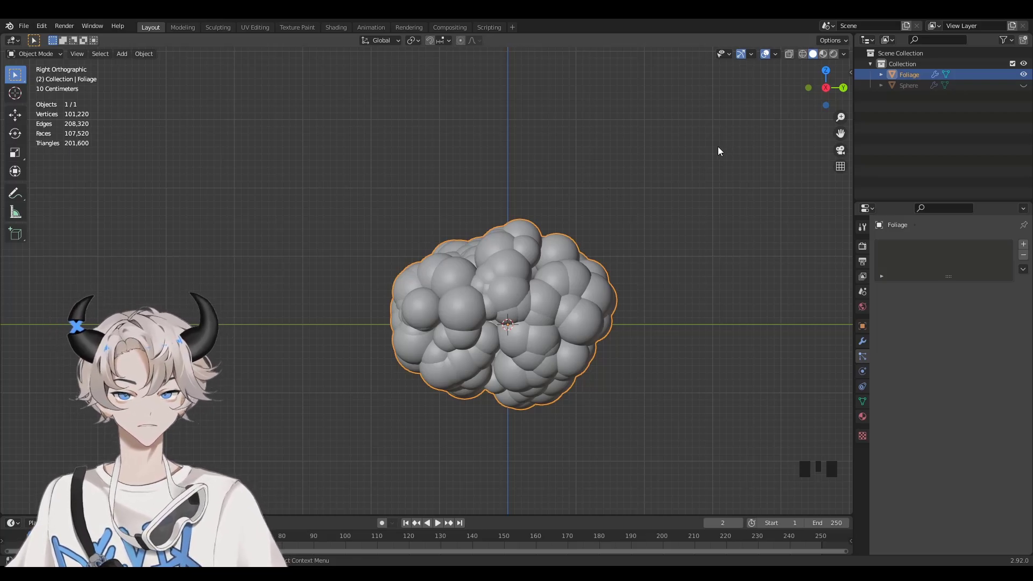
left_click_drag(671, 192, 904, 78)
Add a Decimate modifier to Foliage with Ratio 0.04, about 8,000 faces.
left_click(904, 78)
left_click(867, 347)
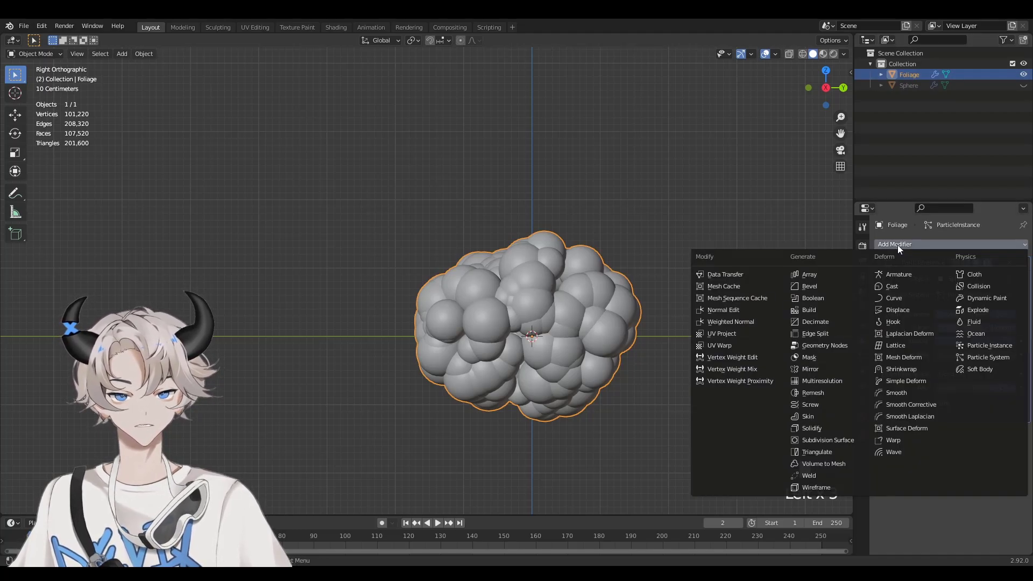
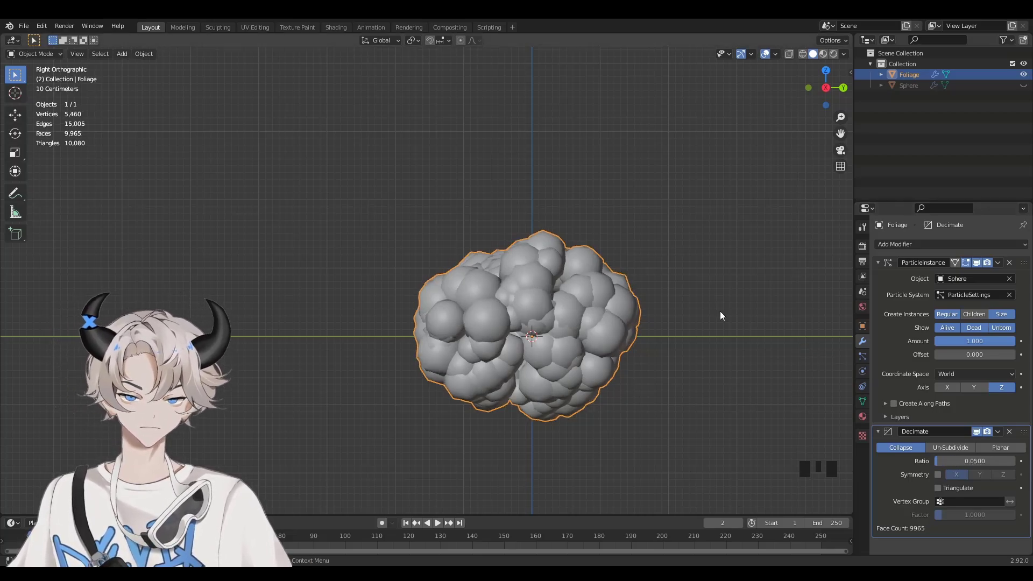
left_click_drag(990, 465, 514, 254)
left_click_drag(514, 253, 640, 303)
left_click_drag(645, 352, 677, 357)
left_click(719, 378)
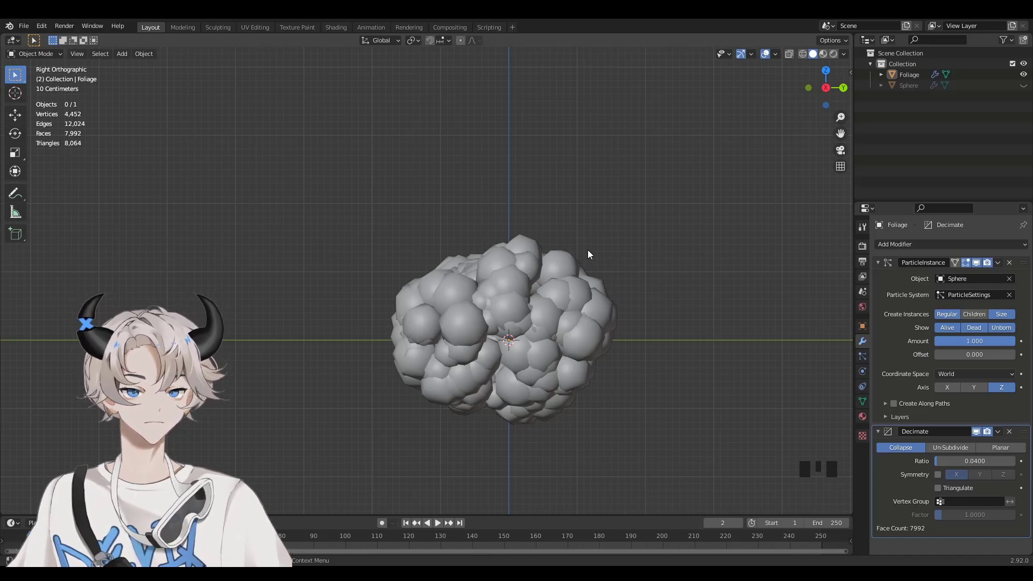
left_click(909, 250)
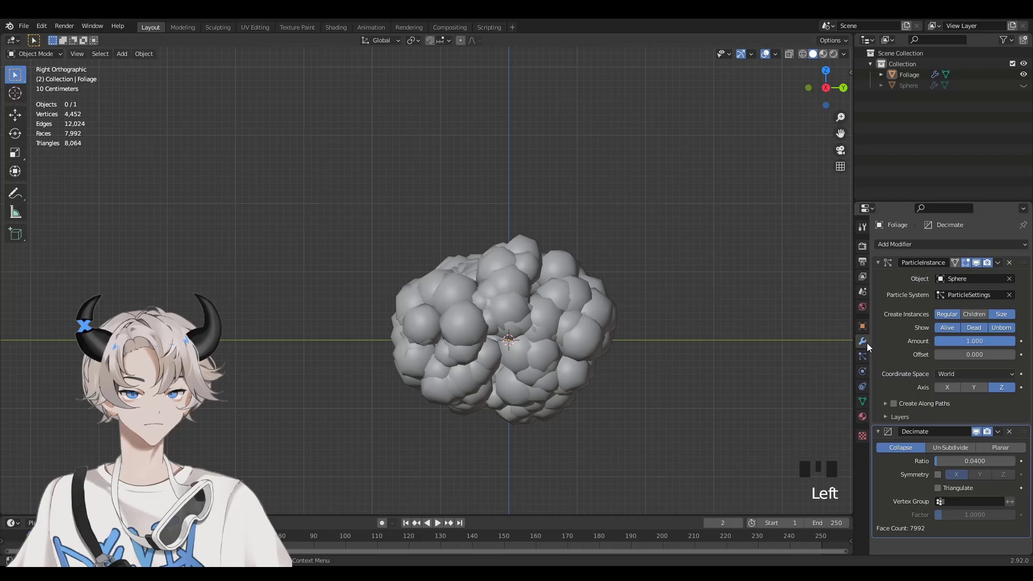
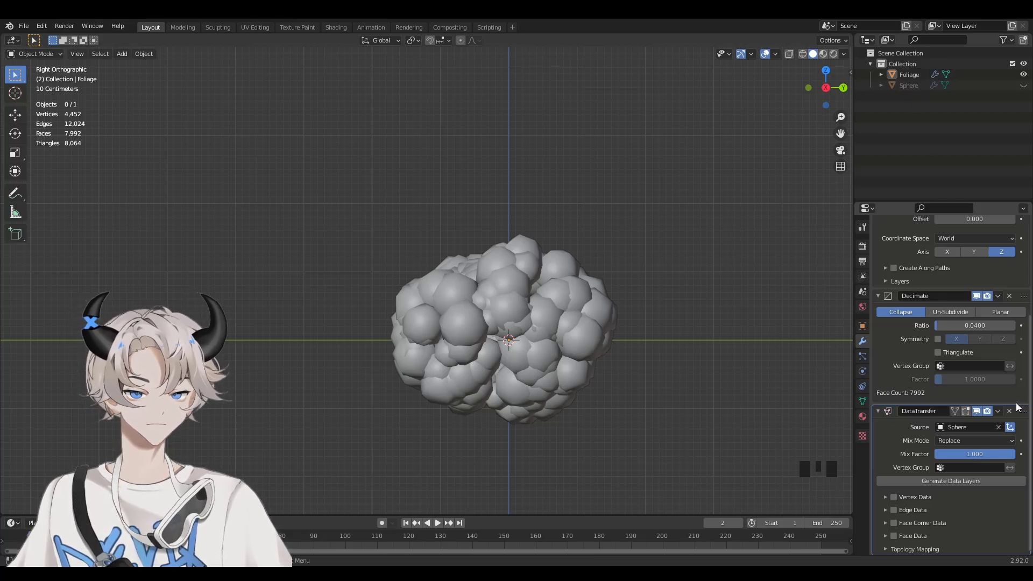
Add a Data Transfer modifier from Sphere copying Face Corner Custom Normals to Foliage.
scroll("down", 3)
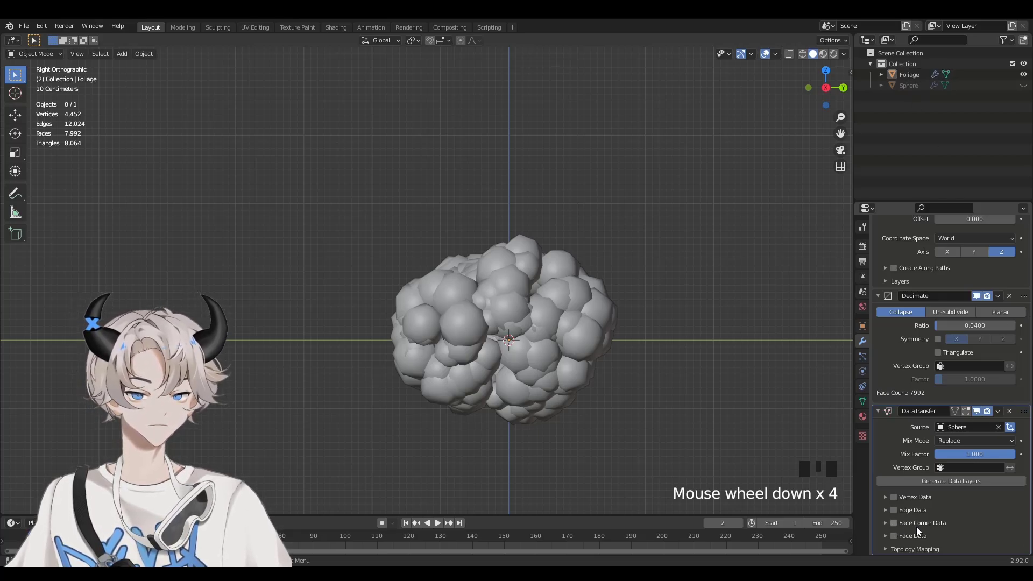
left_click(896, 527)
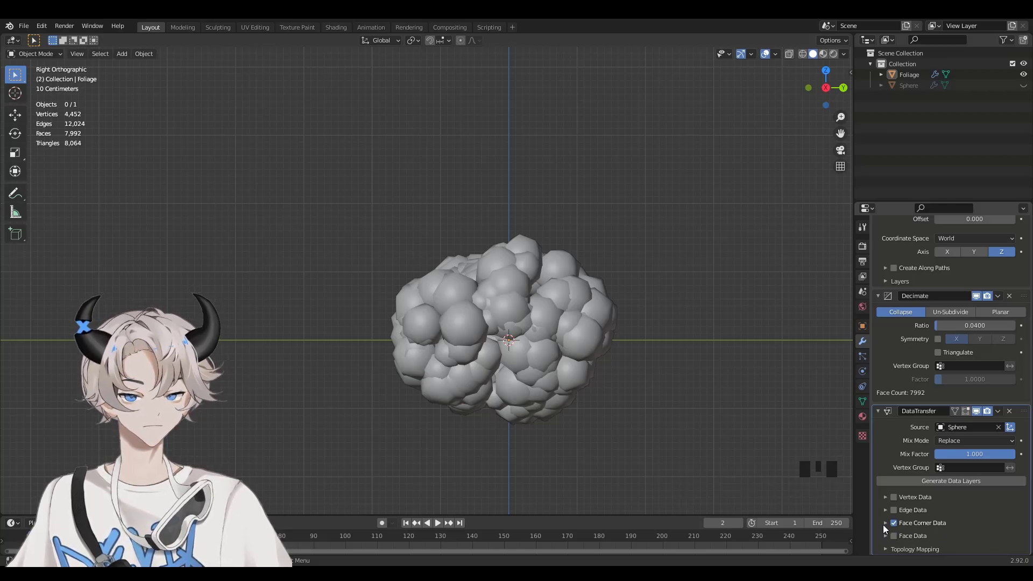
left_click_drag(885, 530, 934, 520)
scroll("down", 3)
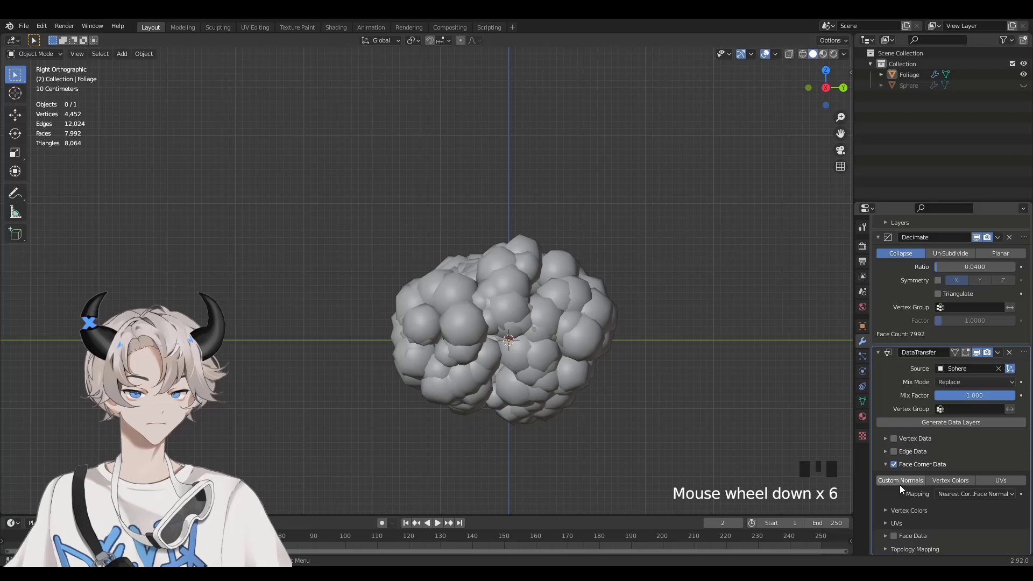
left_click(905, 488)
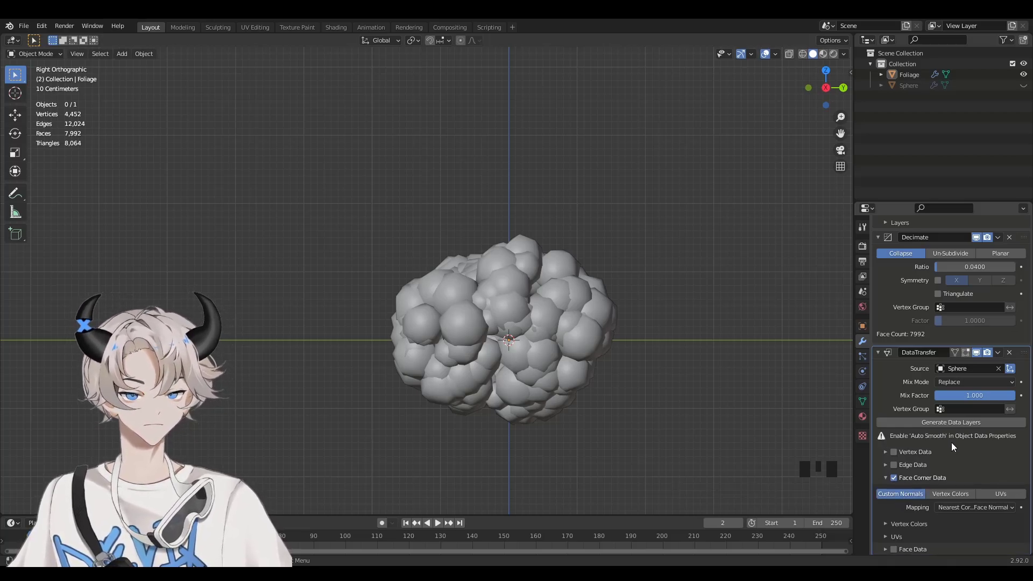
left_click(865, 409)
left_click_drag(897, 435, 939, 449)
left_click(615, 244)
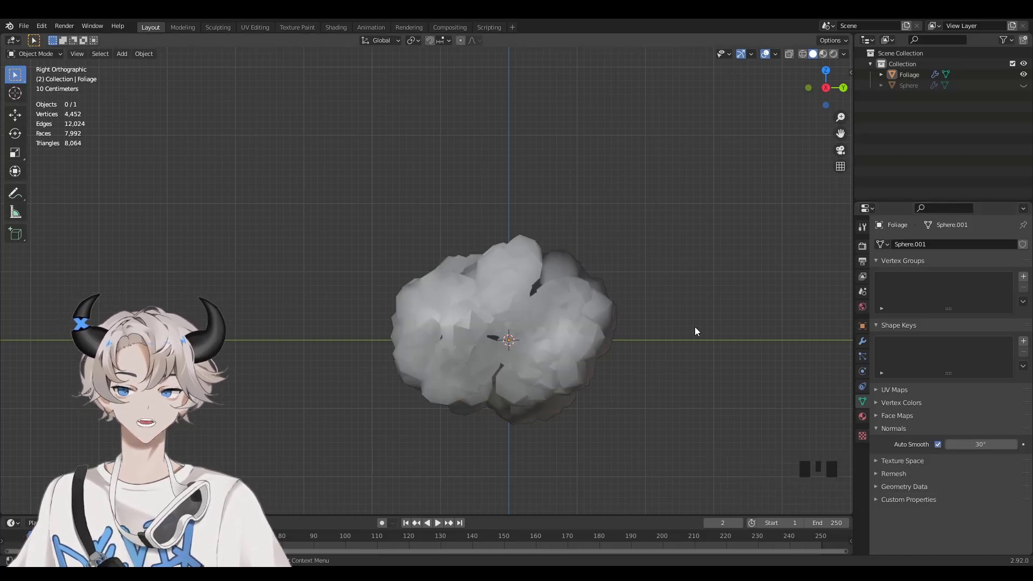
Reselect Foliage and show its Particle Instance, Decimate and Data Transfer stack.
left_click_drag(693, 332, 600, 316)
scroll("up", 3)
scroll("down", 3)
left_click(550, 305)
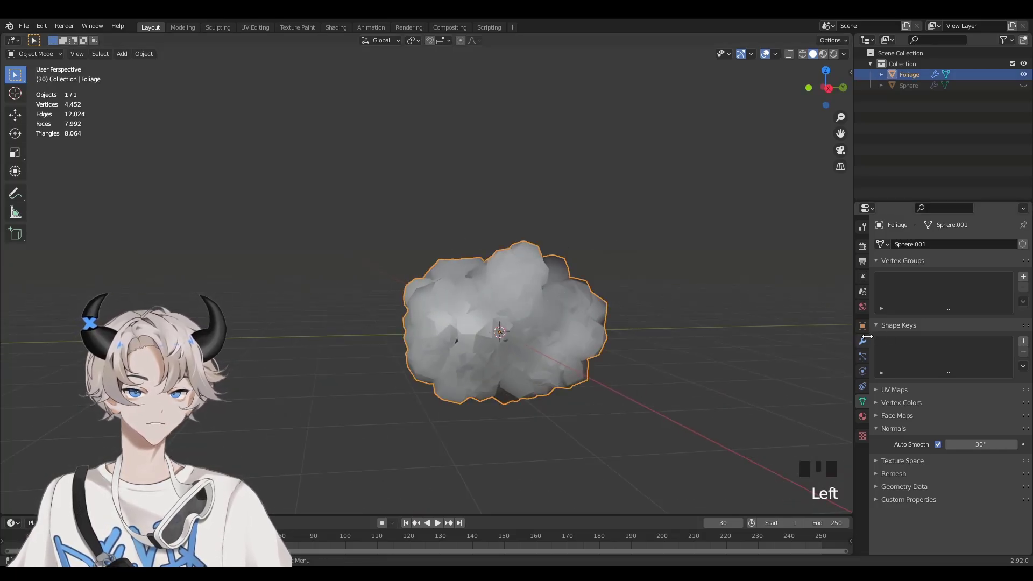
left_click(866, 344)
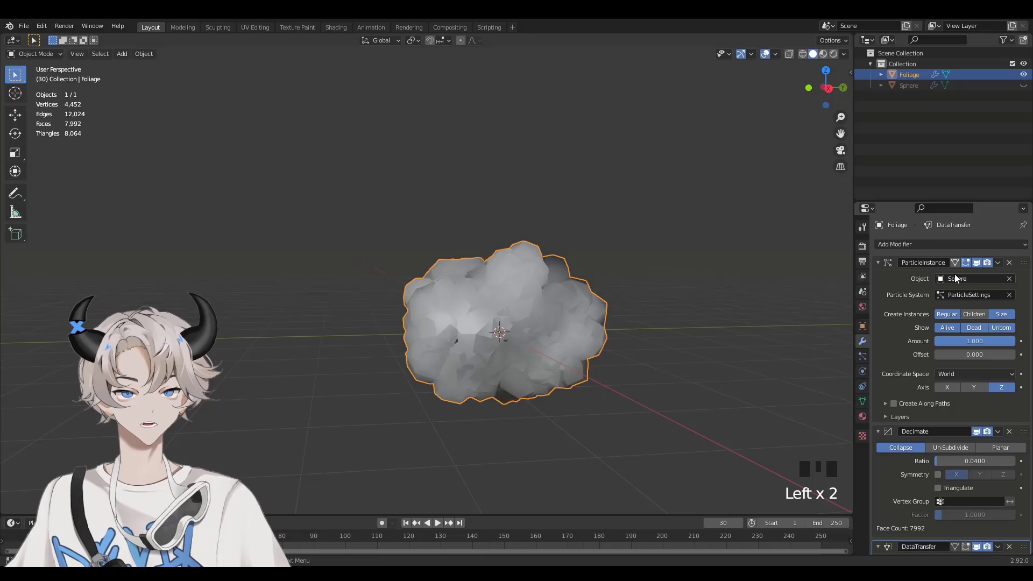
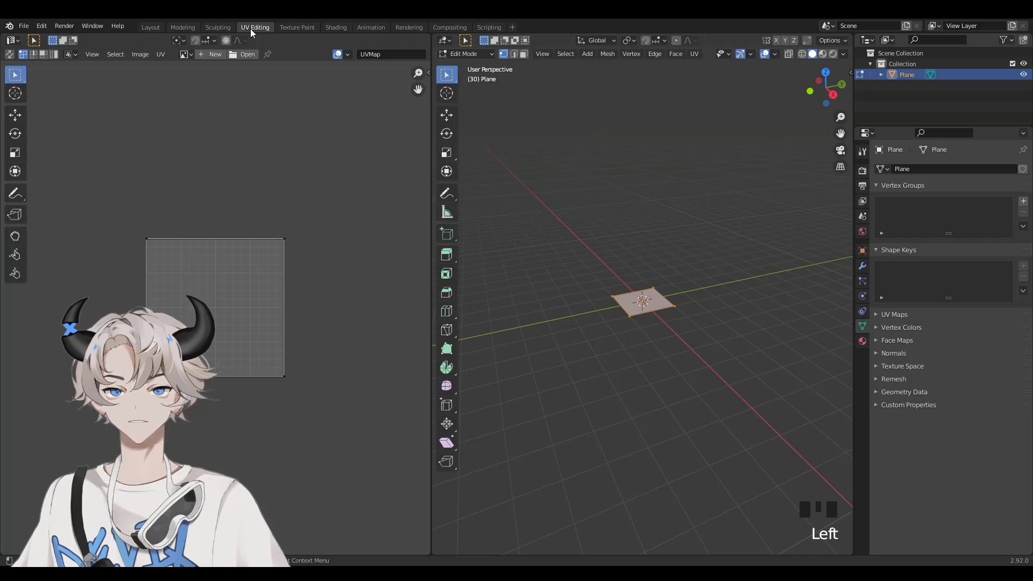
Load leaf.png into the UV Editor behind the plane's UVs.
left_click_drag(254, 56, 692, 497)
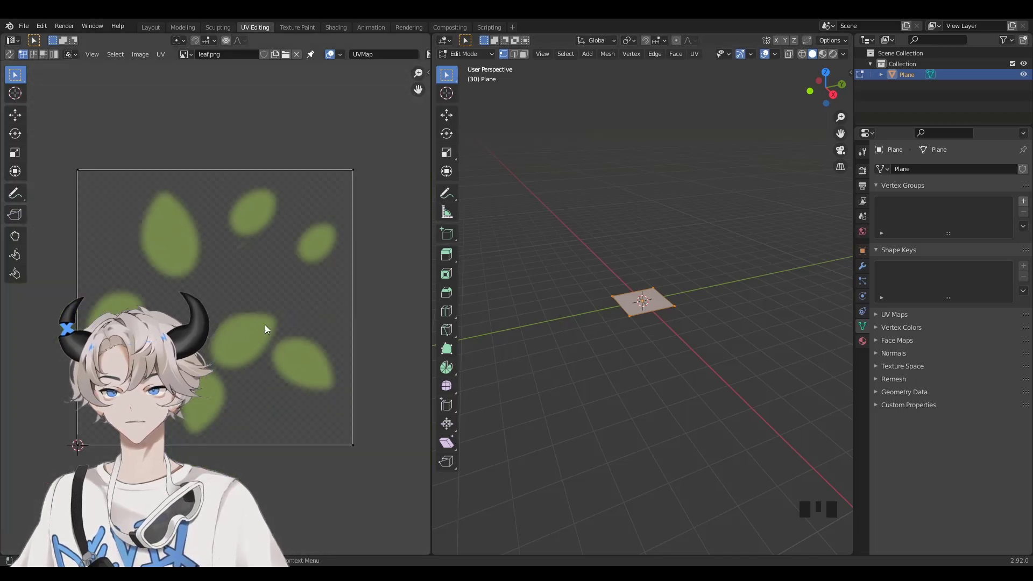
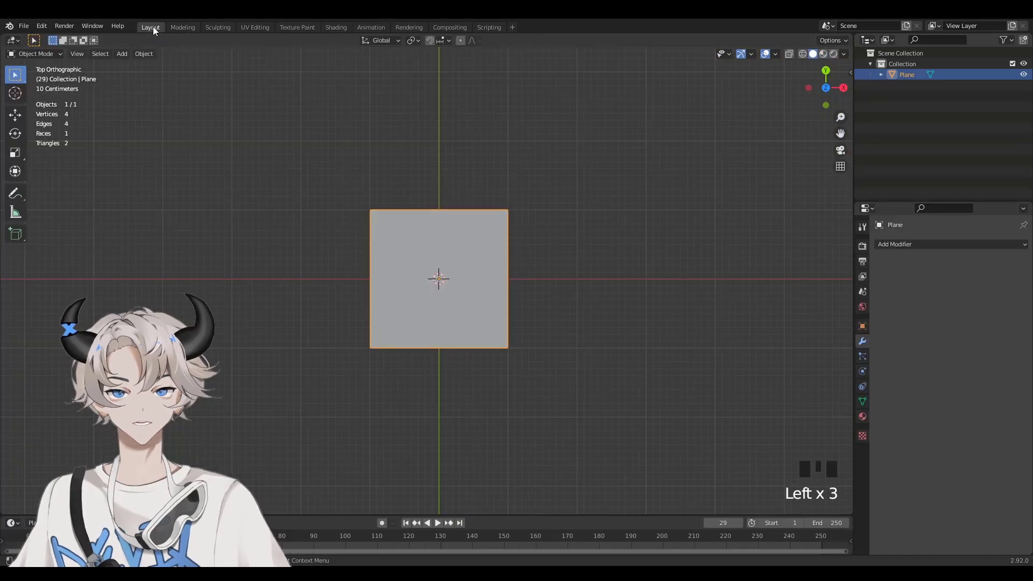
Preview the leaf plane in Material Preview with the leaf.png alpha applied.
key("z")
scroll("up", 3)
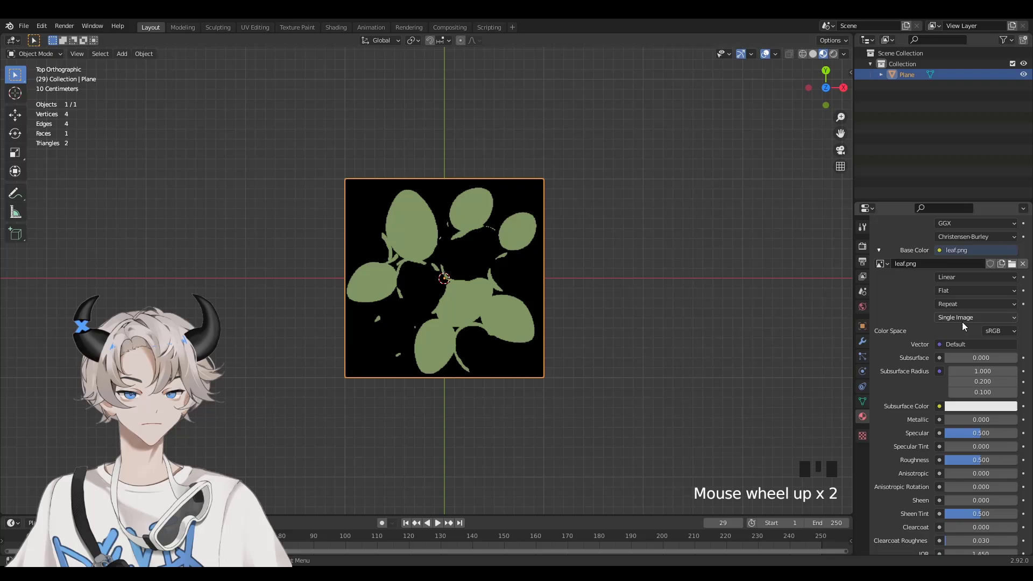
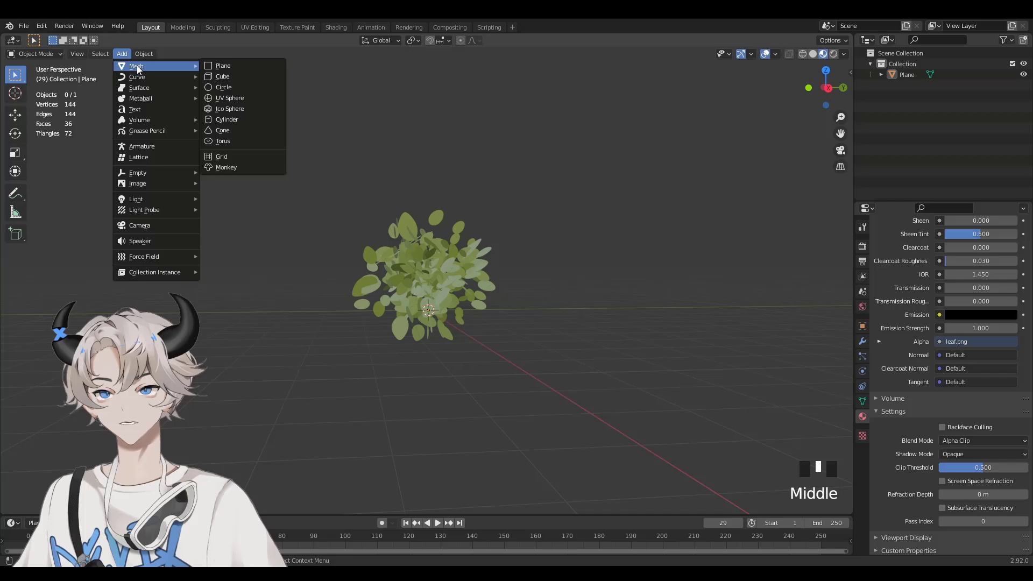
Add a UV sphere and move/scale it to fully enclose the clump of leaf cards.
left_click_drag(227, 100, 441, 220)
left_click_drag(442, 221, 508, 268)
key("g")
key("s")
key("g")
middle_click(568, 277)
middle_click(556, 395)
Give the leaf Plane a Data Transfer modifier from Sphere with Face Corner Data custom normals and Auto Smooth on.
left_click_drag(679, 309, 909, 79)
left_click(909, 79)
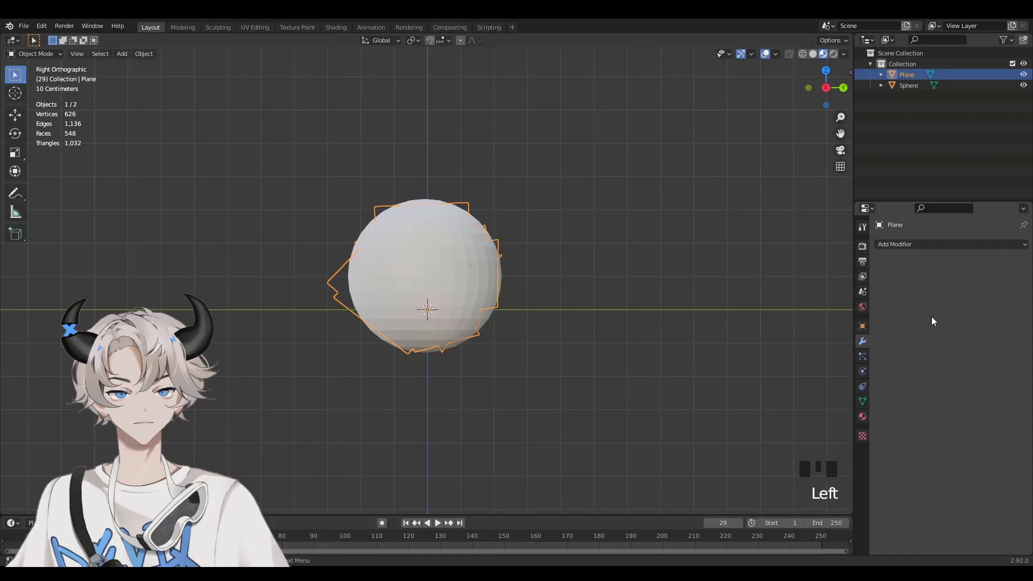
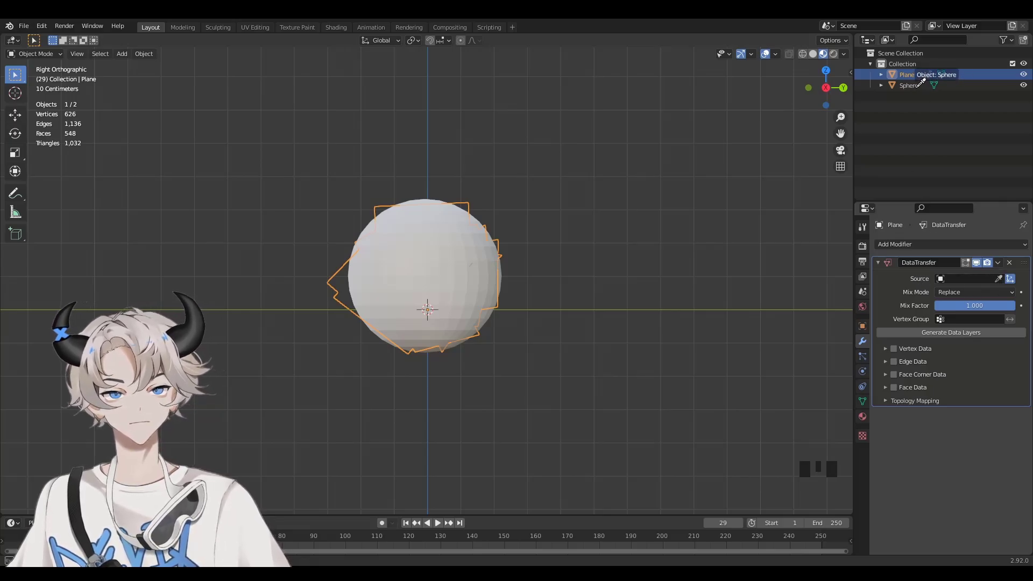
left_click(917, 90)
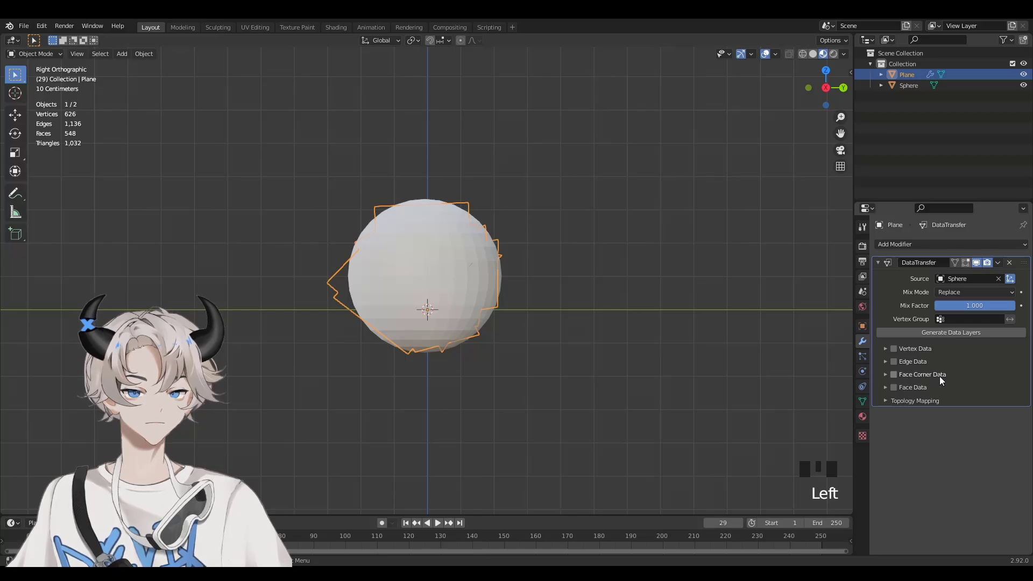
left_click(897, 379)
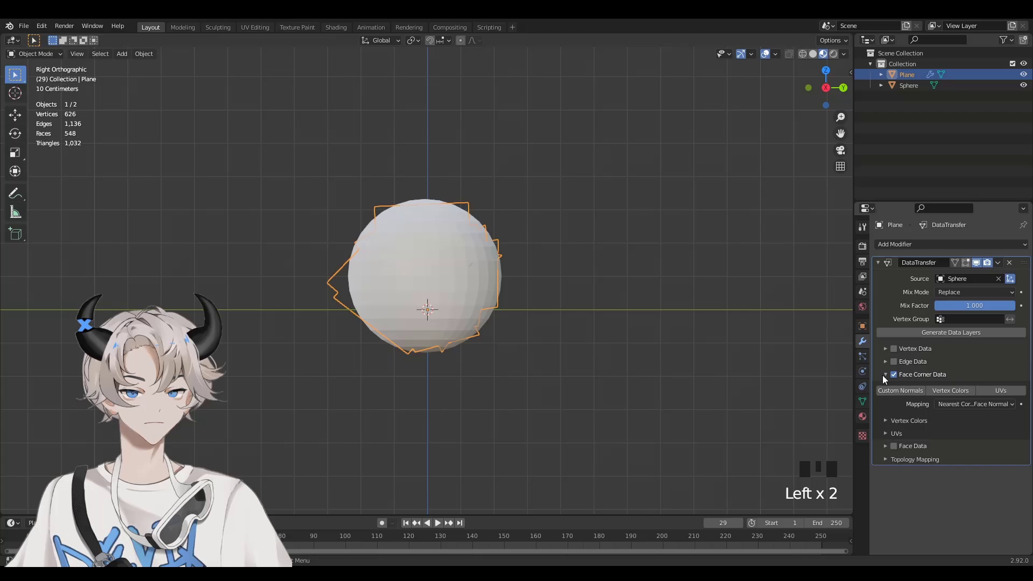
left_click(901, 397)
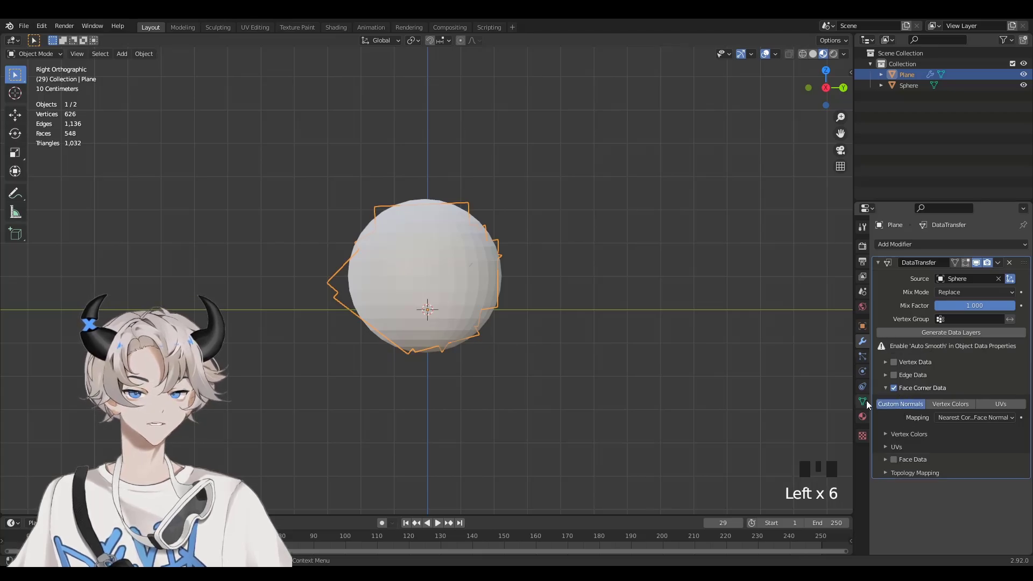
left_click(939, 449)
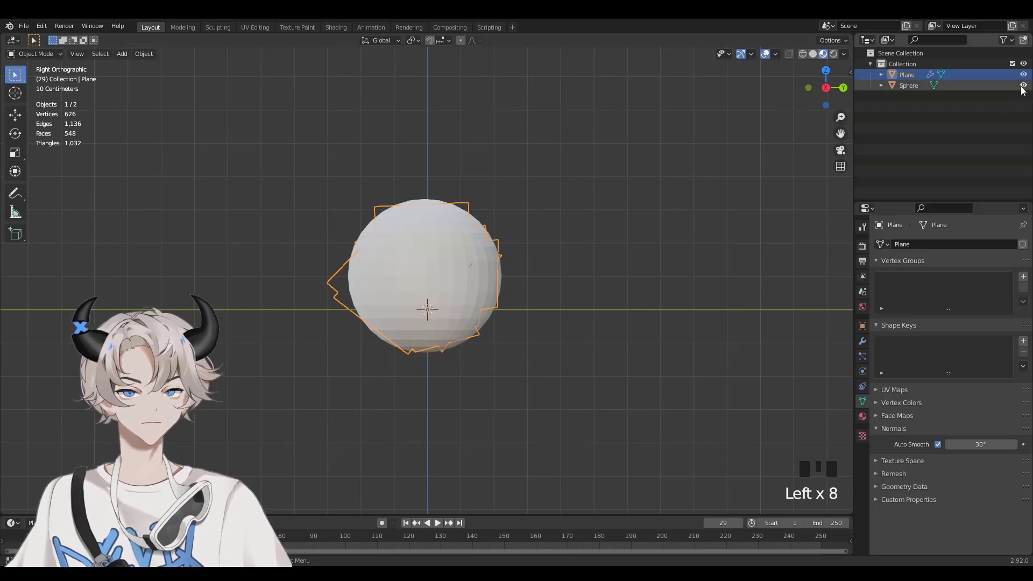
Hide the Sphere and enable the Face Orientation overlay to see red backward-facing cards.
left_click(1029, 89)
left_click_drag(620, 252, 586, 252)
scroll("up", 3)
left_click_drag(717, 261, 555, 263)
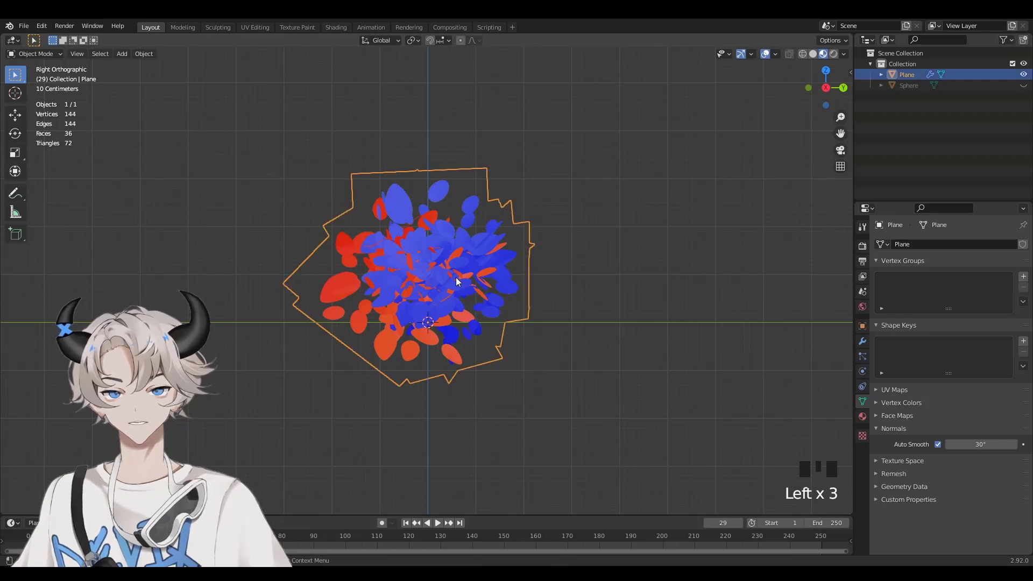
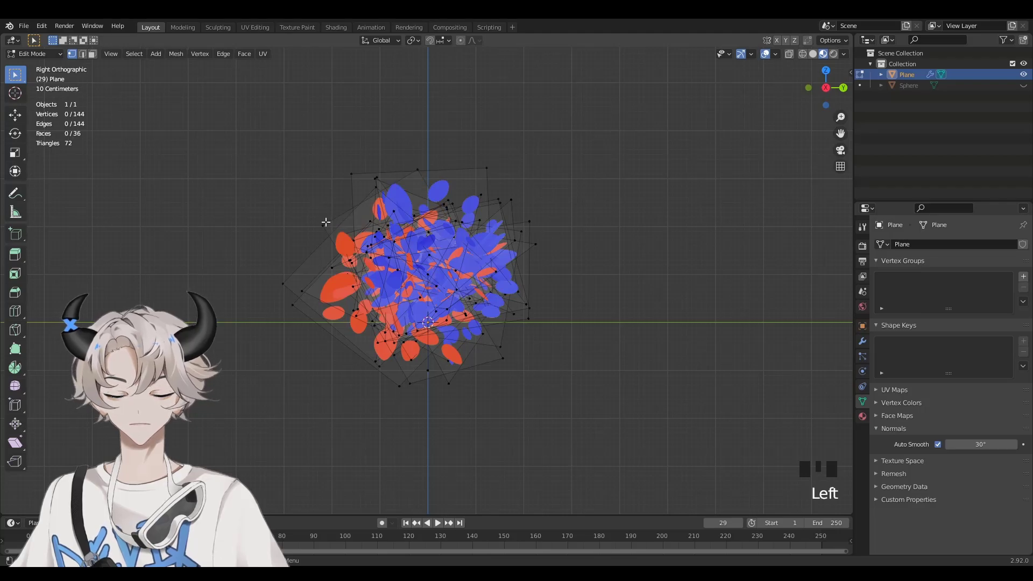
Select the red backward-facing leaf cards in Edit Mode and flip their normals.
key("l")
key("ctrl+z")
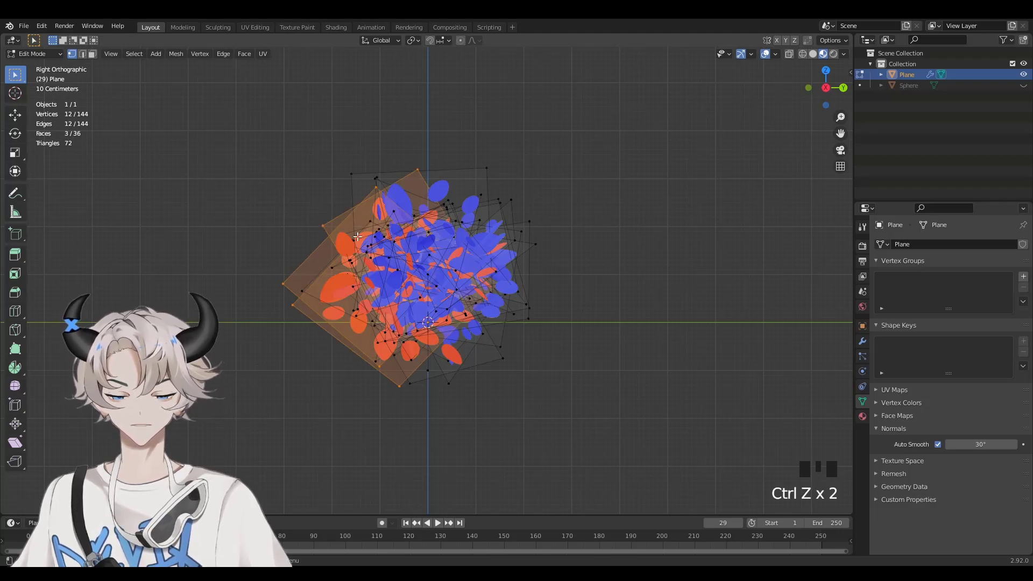
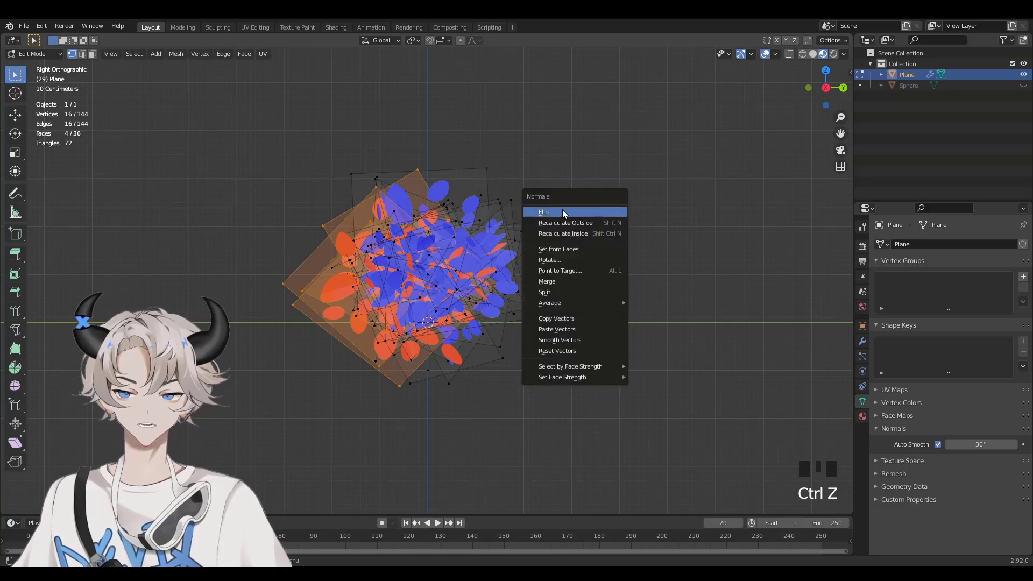
left_click_drag(712, 268, 560, 206)
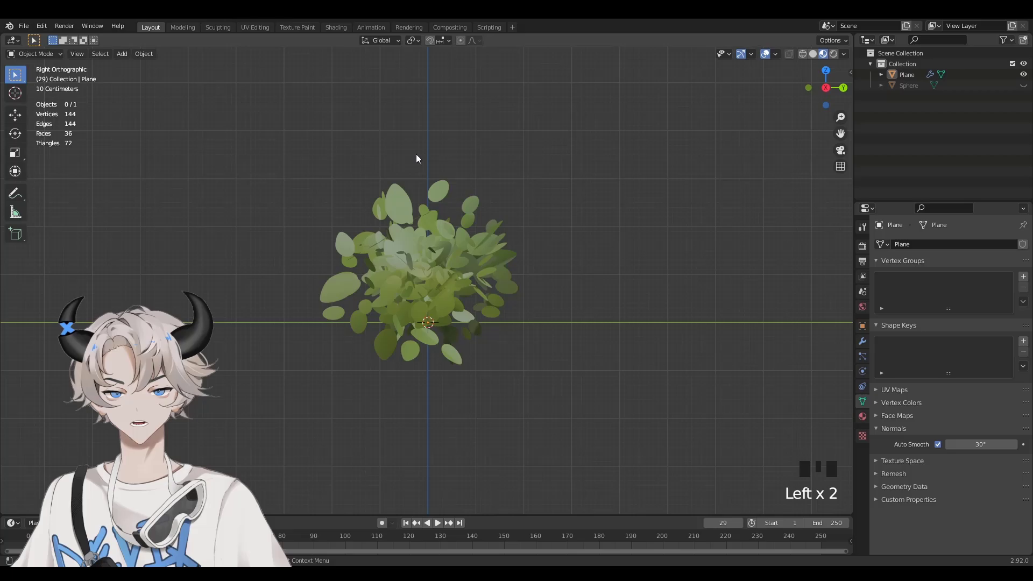
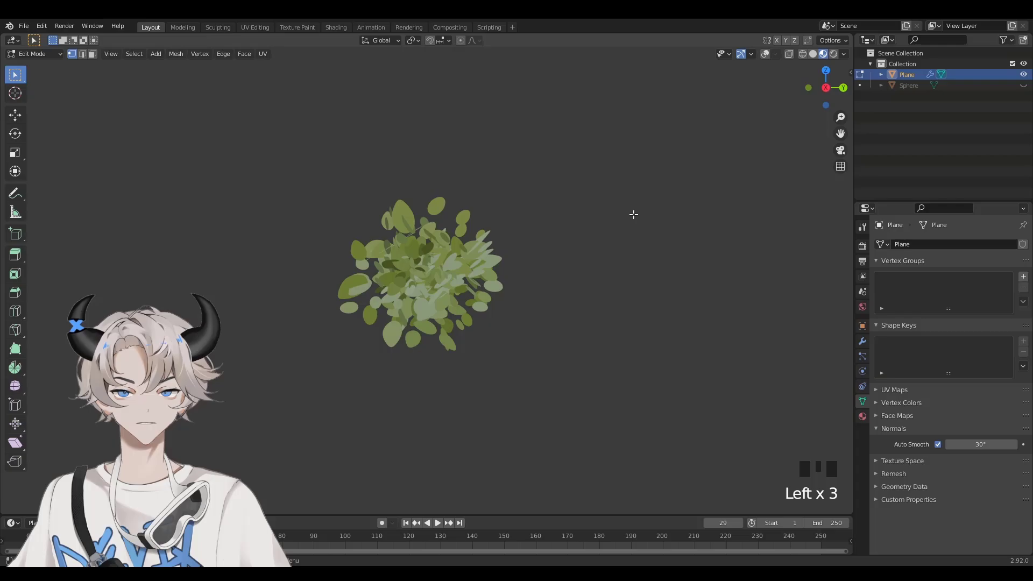
Re-enable Face Orientation and select a remaining red leaf card for normal flipping.
left_click(765, 61)
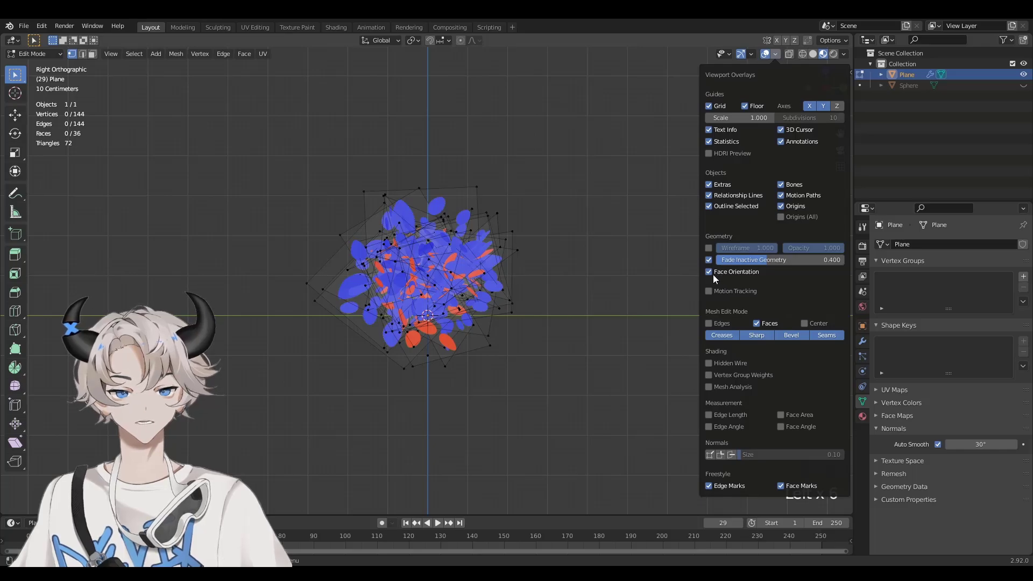
key("l")
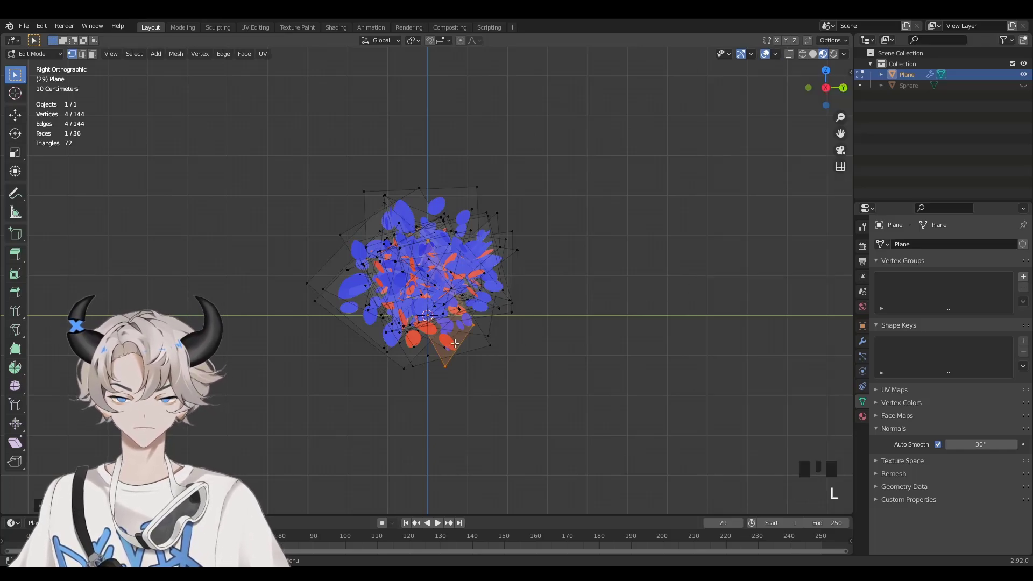